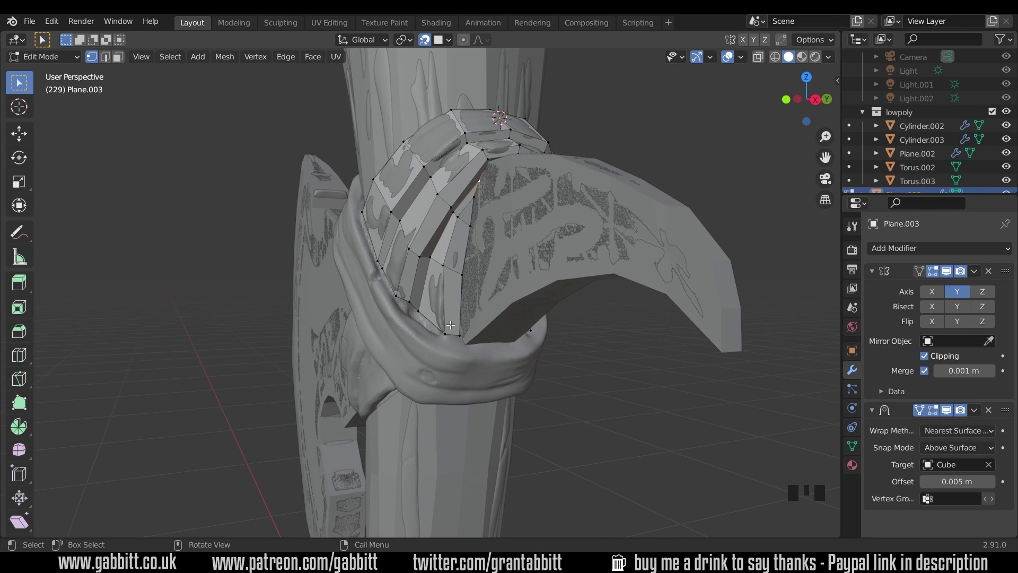
Reposition the strip's bottom edge over the wrap and extrude a new edge along its lower band
{"action": "left_click_drag", "start_coordinate": [440, 335], "coordinate": [456, 301]}
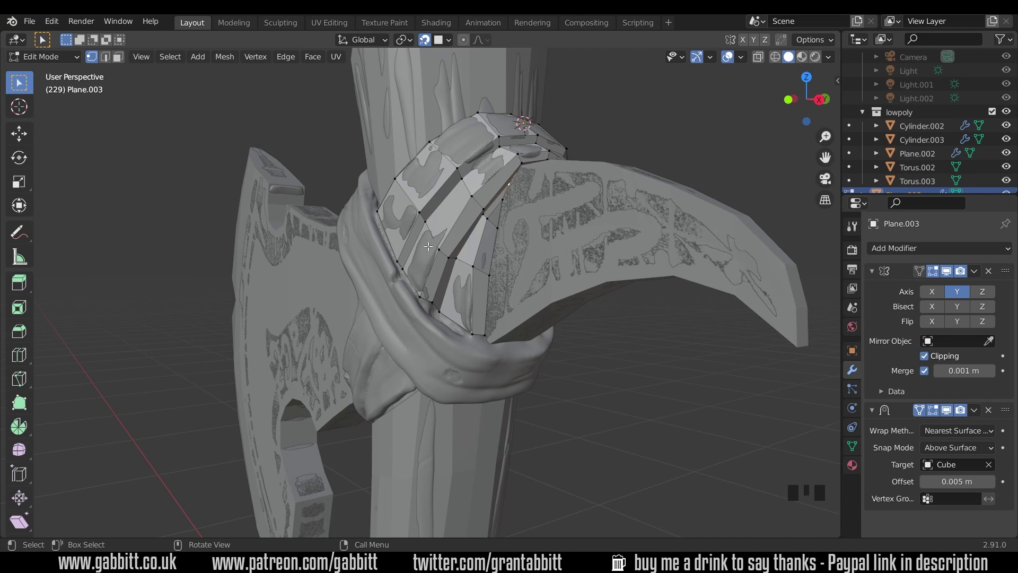
{"action": "left_click", "coordinate": [487, 334]}
{"action": "scroll", "scroll_direction": "down", "scroll_amount": 3}
{"action": "key", "text": "shift+d"}
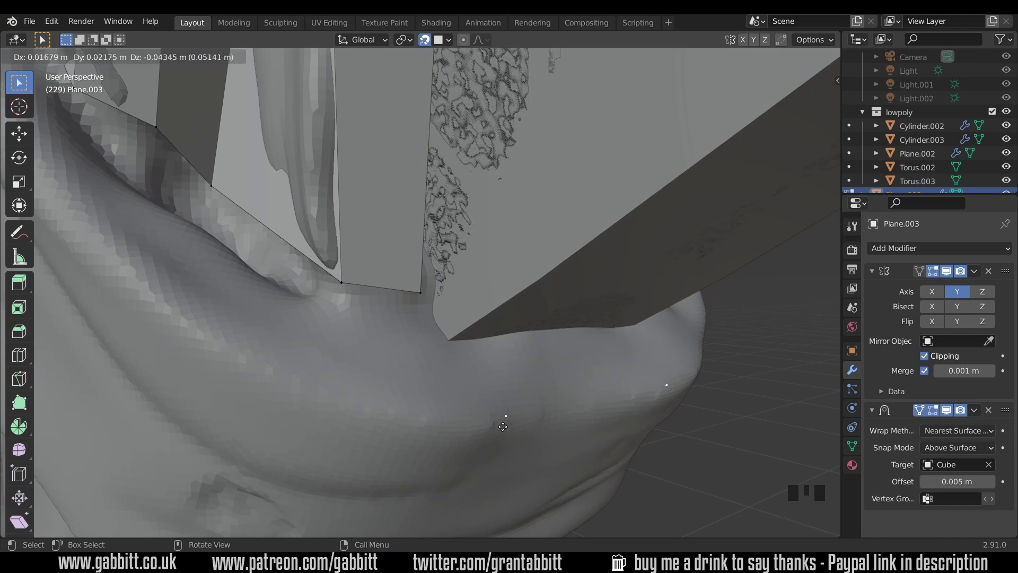
{"action": "scroll", "scroll_direction": "down", "scroll_amount": 3}
{"action": "key", "text": "e"}
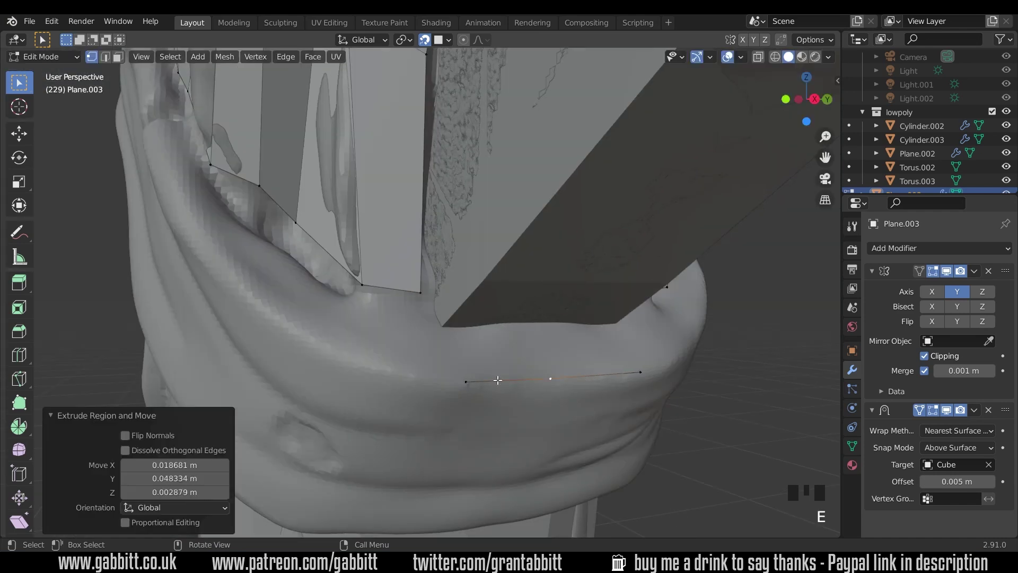
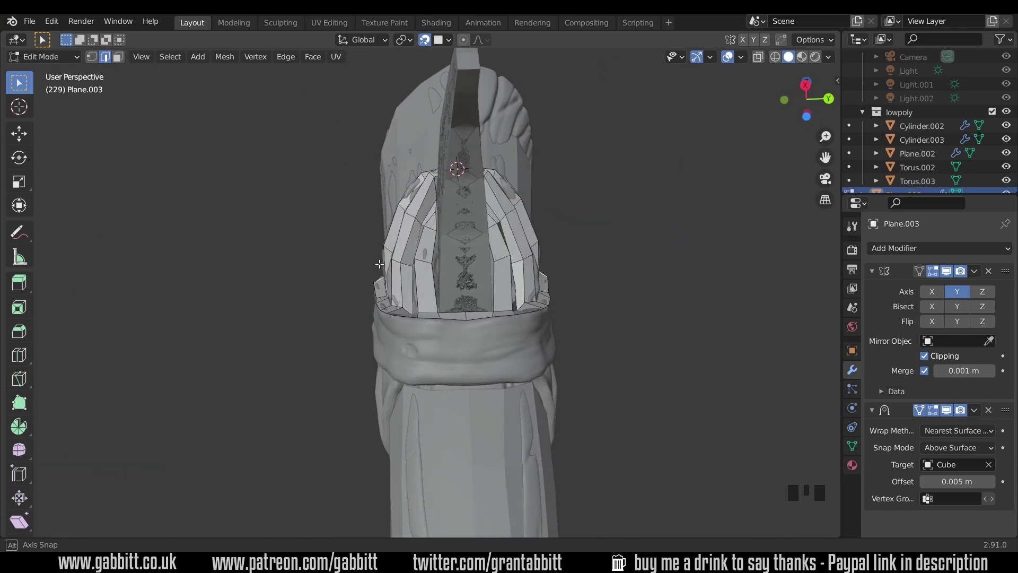
Orbit and zoom around the handle to view the quad strips over the wrap's lower band
{"action": "scroll", "scroll_direction": "up", "scroll_amount": 3}
{"action": "scroll", "scroll_direction": "up", "scroll_amount": 3}
{"action": "left_click_drag", "start_coordinate": [348, 254], "coordinate": [427, 274]}
{"action": "scroll", "scroll_direction": "down", "scroll_amount": 3}
{"action": "left_click_drag", "start_coordinate": [280, 142], "coordinate": [300, 134]}
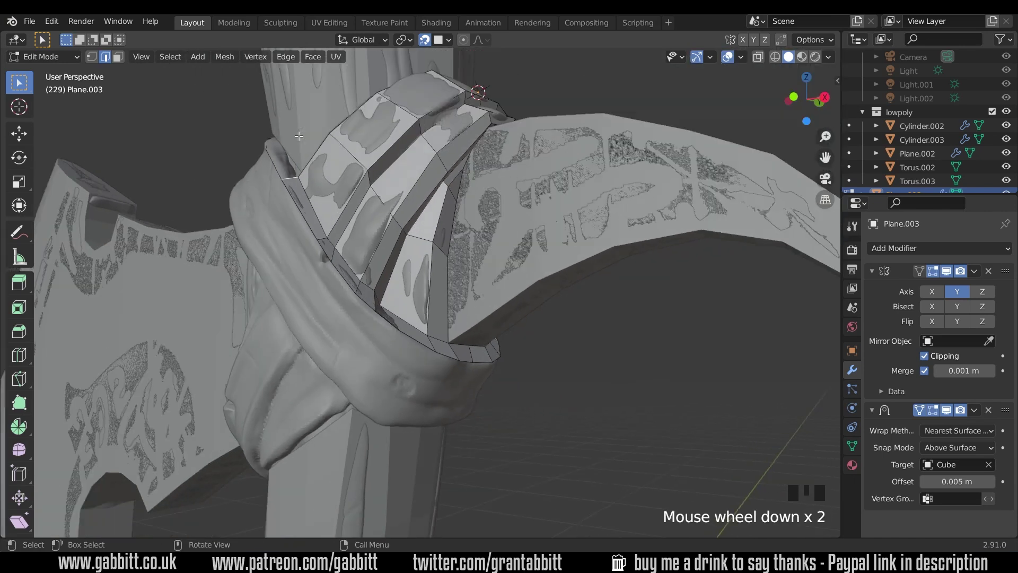
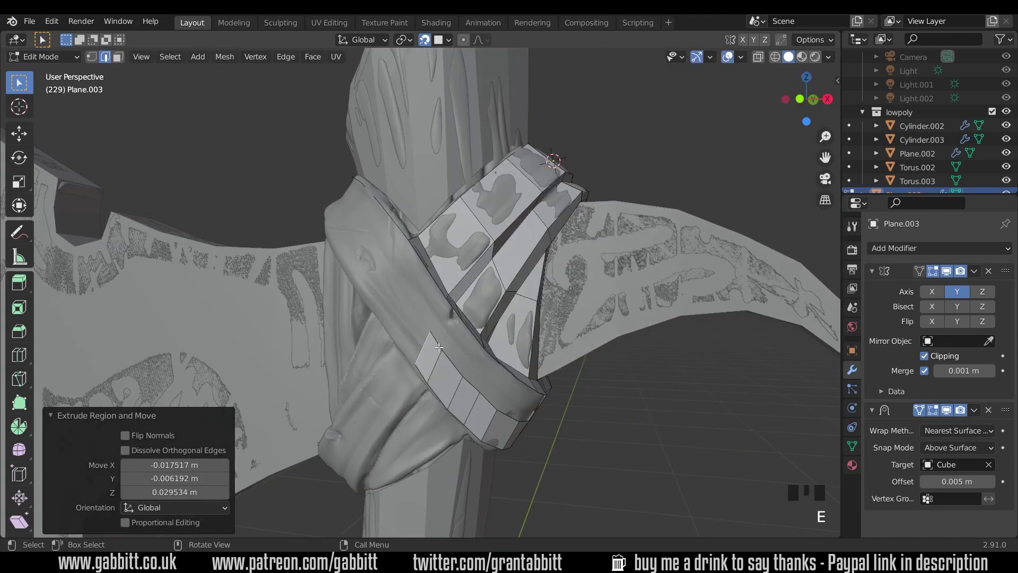
Orbit the view to inspect the new diagonal strip of faces on the cloth fold
{"action": "left_click_drag", "start_coordinate": [406, 294], "coordinate": [439, 348]}
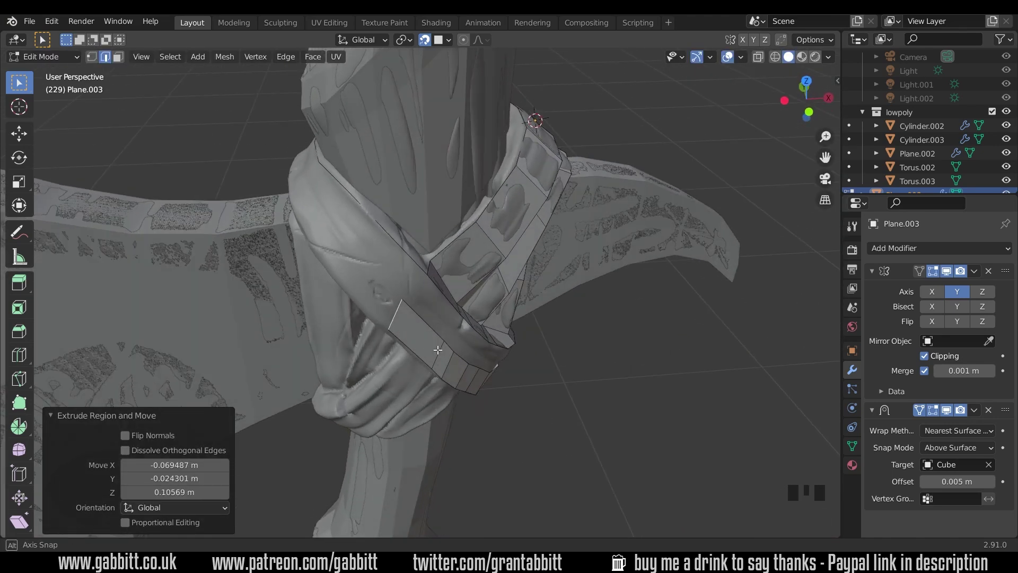
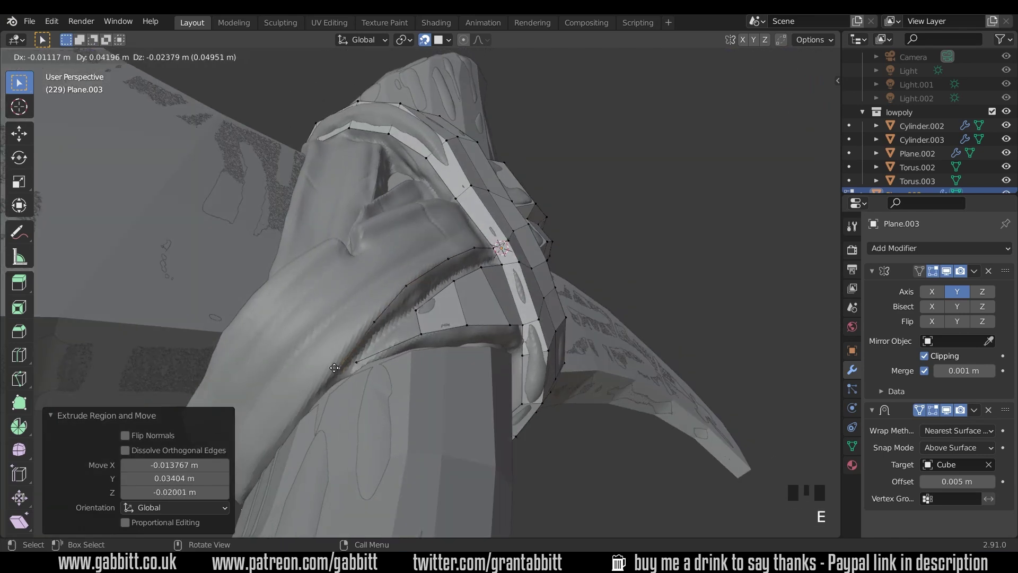
Place the extruded vertices onto the cloth fold and extrude the edge further along it
{"action": "left_click_drag", "start_coordinate": [398, 347], "coordinate": [362, 338]}
{"action": "left_click", "coordinate": [362, 339]}
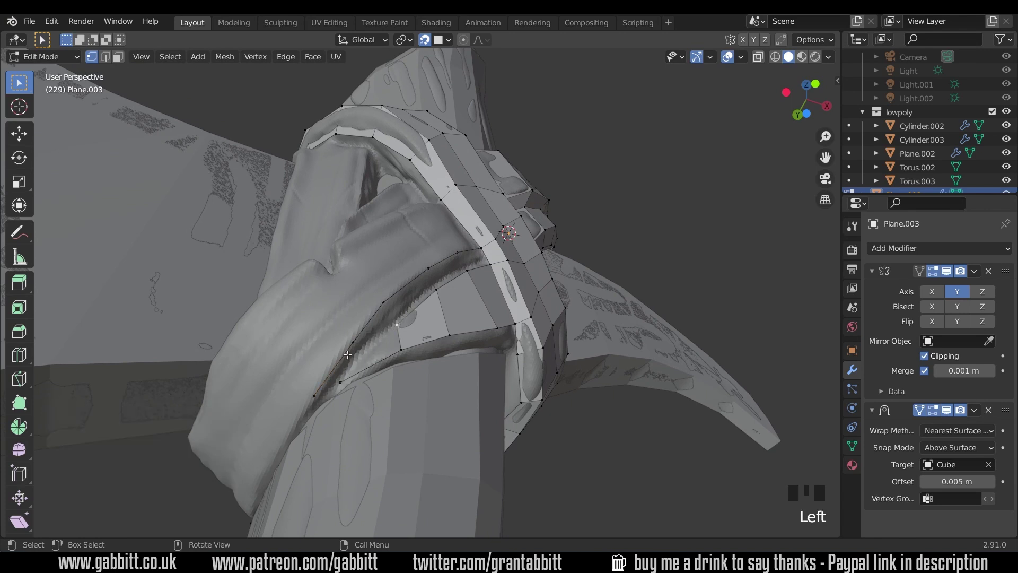
{"action": "key", "text": "e"}
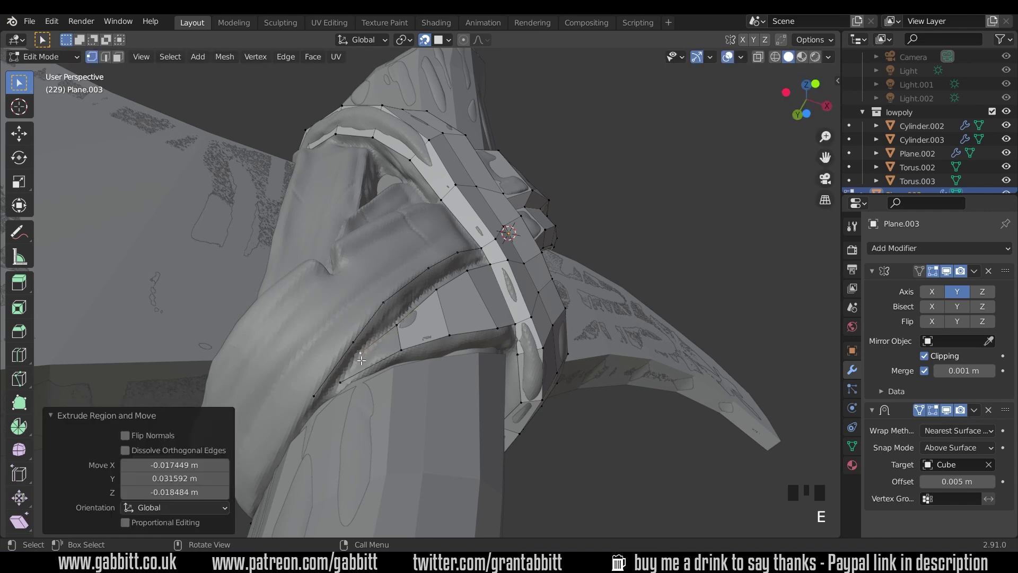
Fill the gap between the diagonal strips with quad faces from its border vertices
{"action": "left_click", "coordinate": [344, 377]}
{"action": "key", "text": "f"}
{"action": "key", "text": "2"}
{"action": "left_click", "coordinate": [401, 336]}
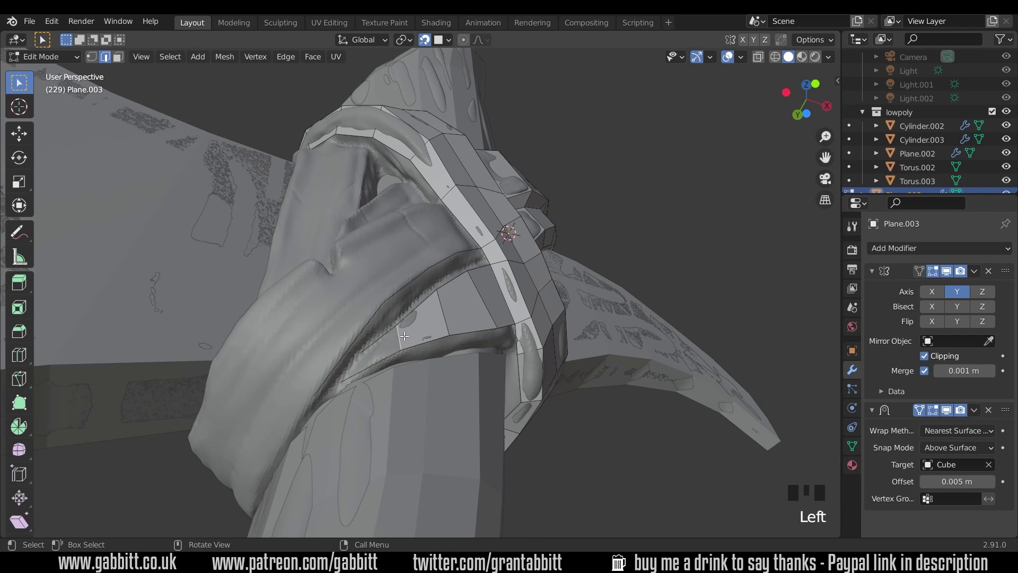
{"action": "key", "text": "f"}
{"action": "left_click", "coordinate": [487, 254]}
{"action": "key", "text": "f"}
{"action": "key", "text": "f"}
{"action": "key", "text": "f"}
{"action": "key", "text": "f"}
{"action": "key", "text": "f"}
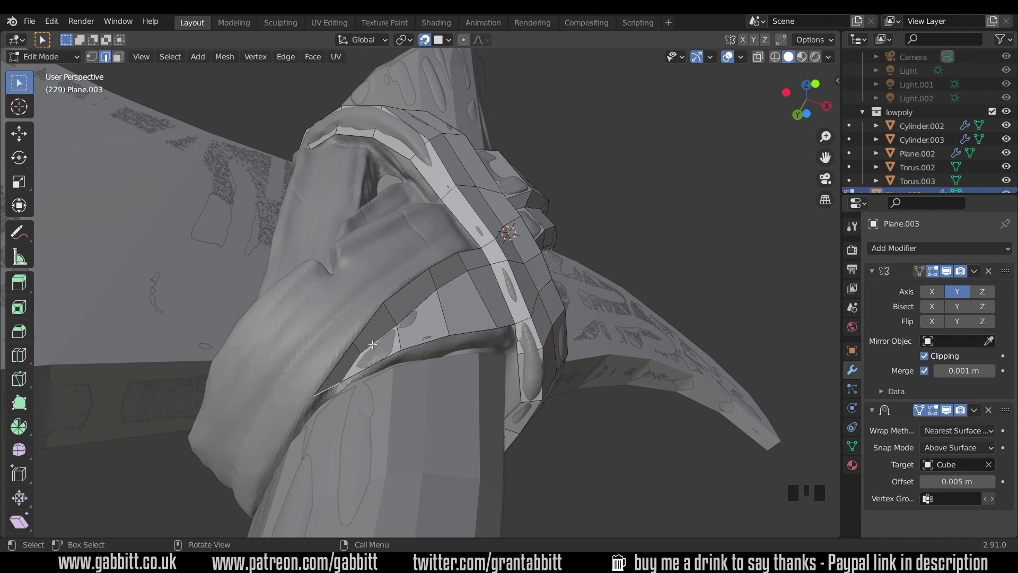
{"action": "key", "text": "1"}
Move the fold-edge vertices so they sit on the fold surface
{"action": "left_click", "coordinate": [363, 350]}
{"action": "key", "text": "g"}
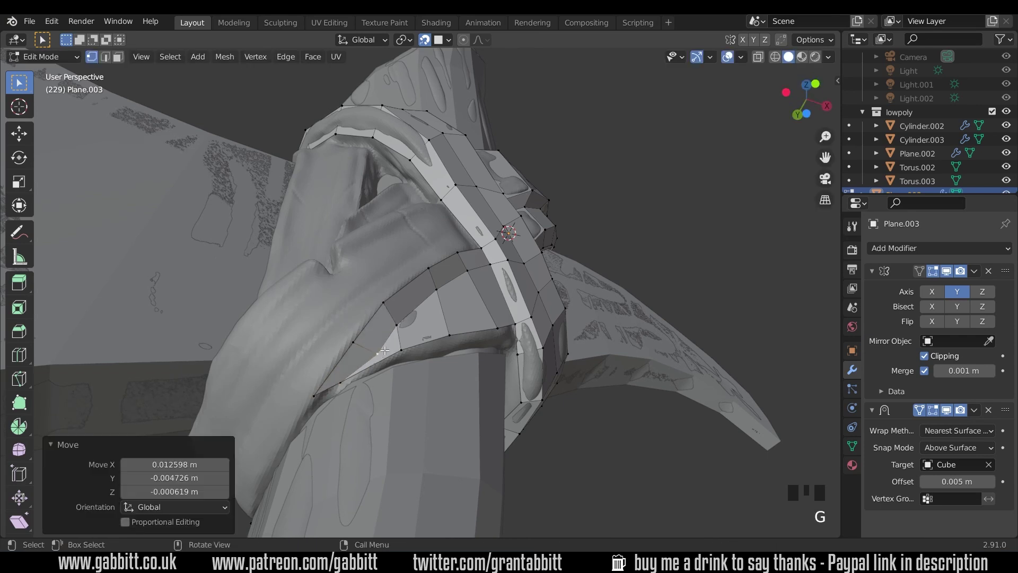
{"action": "key", "text": "g"}
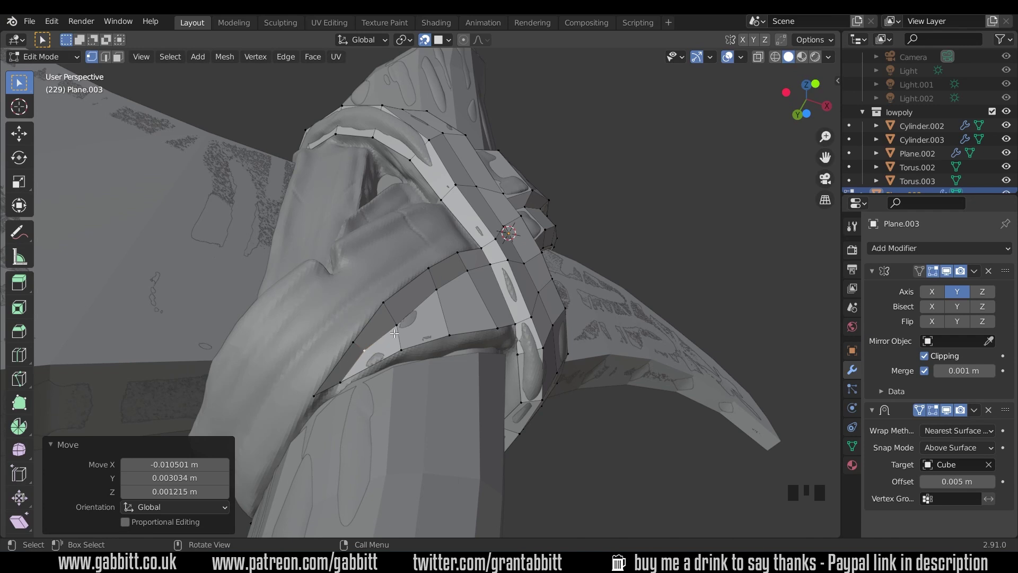
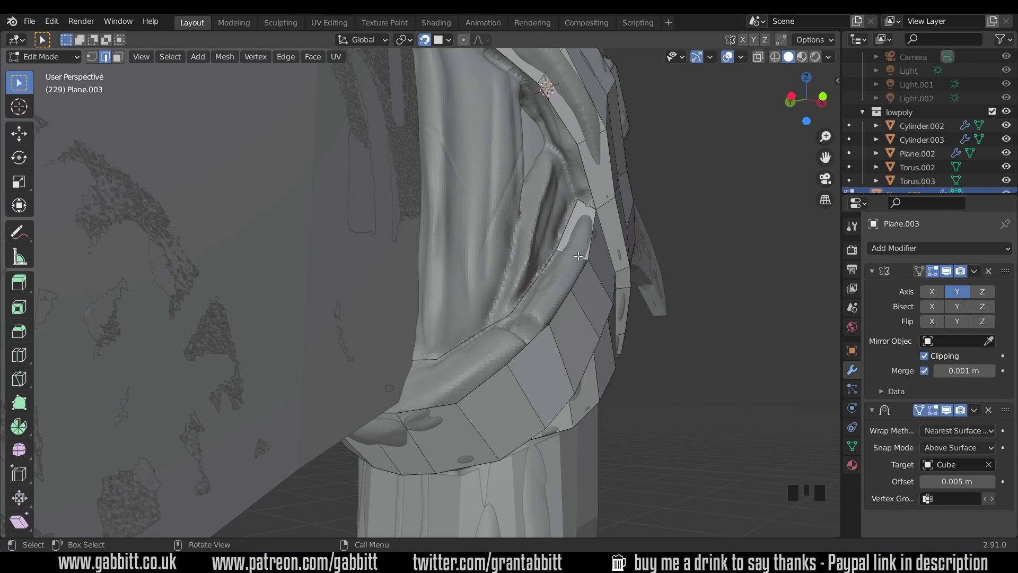
Fill the remaining gap faces and extrude the strip's end edge around the wrap's side
{"action": "key", "text": "f"}
{"action": "key", "text": "f"}
{"action": "key", "text": "f"}
{"action": "key", "text": "f"}
{"action": "key", "text": "f"}
{"action": "left_click_drag", "start_coordinate": [542, 281], "coordinate": [571, 258]}
{"action": "key", "text": "1"}
{"action": "middle_click", "coordinate": [572, 264]}
{"action": "left_click", "coordinate": [571, 265]}
{"action": "left_click_drag", "start_coordinate": [582, 251], "coordinate": [582, 263]}
{"action": "key", "text": "e"}
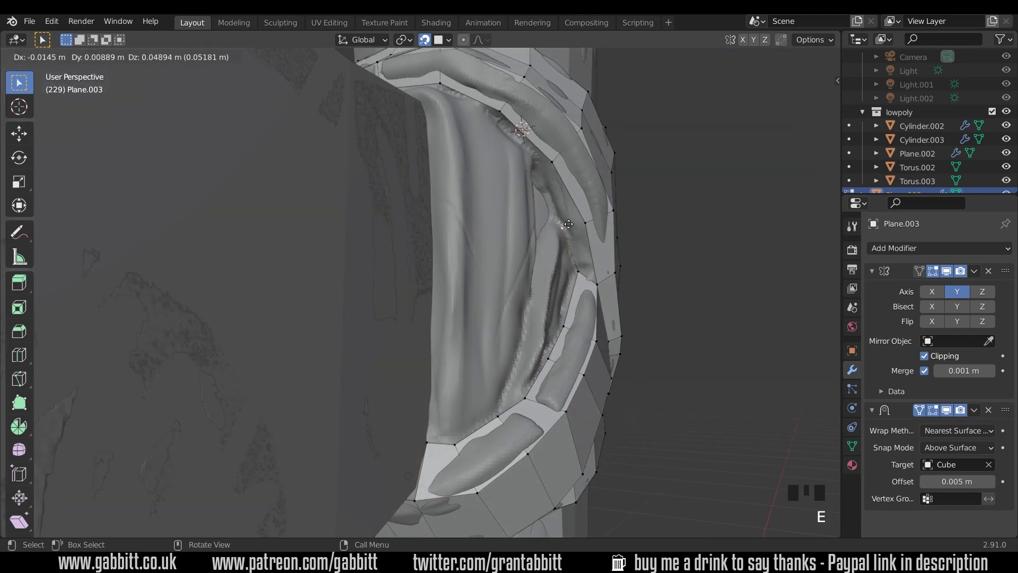
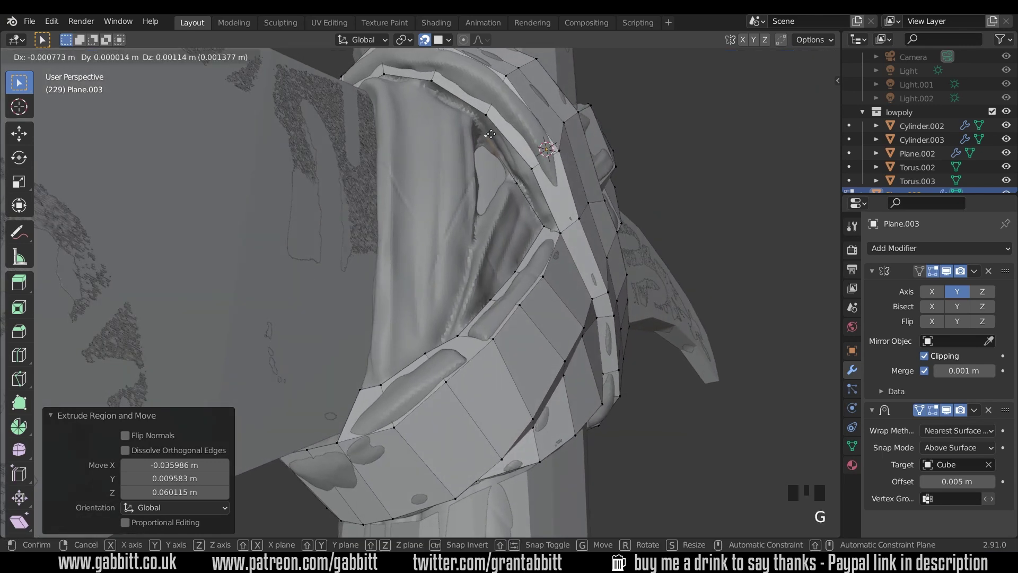
Pull the new strip around the wrap's side, fit its vertices onto the fold and review it
{"action": "left_click_drag", "start_coordinate": [464, 137], "coordinate": [509, 136]}
{"action": "key", "text": "e"}
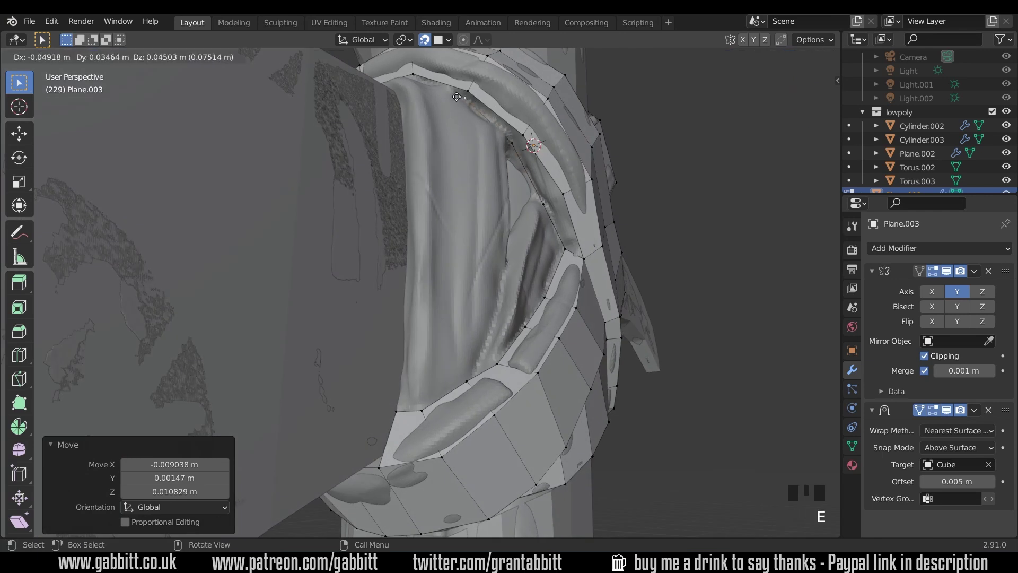
{"action": "left_click_drag", "start_coordinate": [481, 123], "coordinate": [464, 117]}
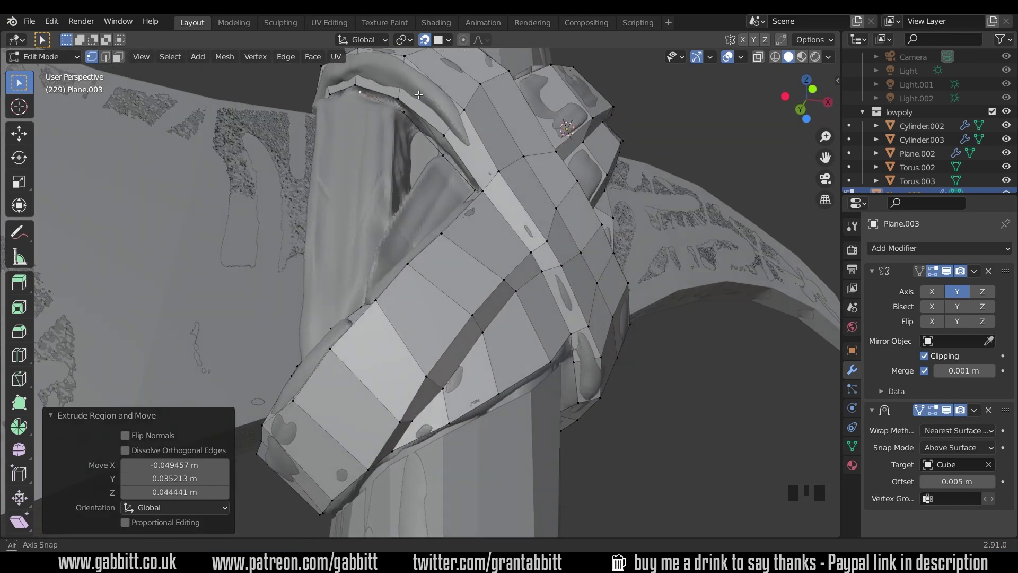
{"action": "left_click_drag", "start_coordinate": [379, 83], "coordinate": [400, 84]}
Merge the selected vertices, then extrude two new rows of faces along the cloth wrap
{"action": "key", "text": "m"}
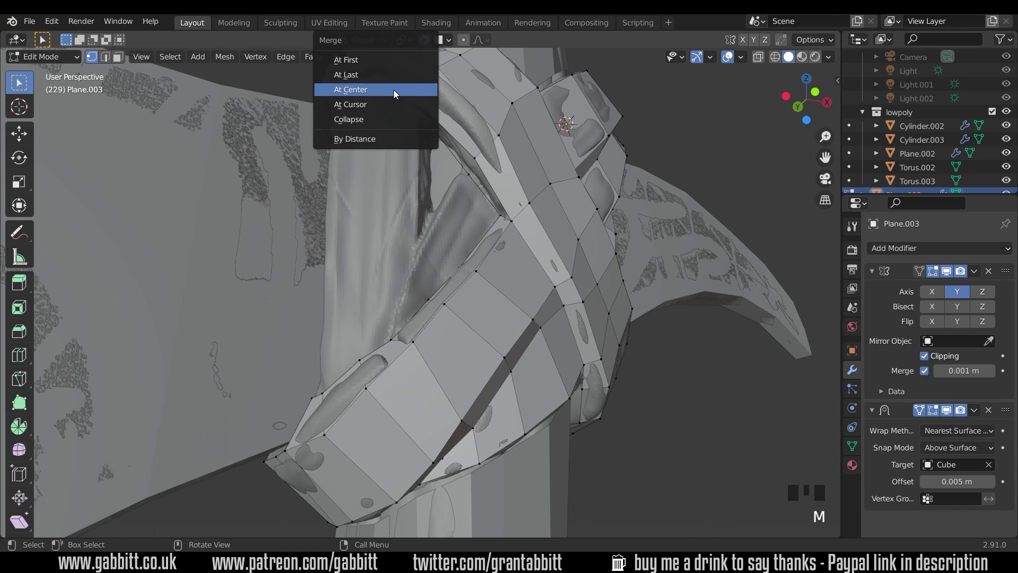
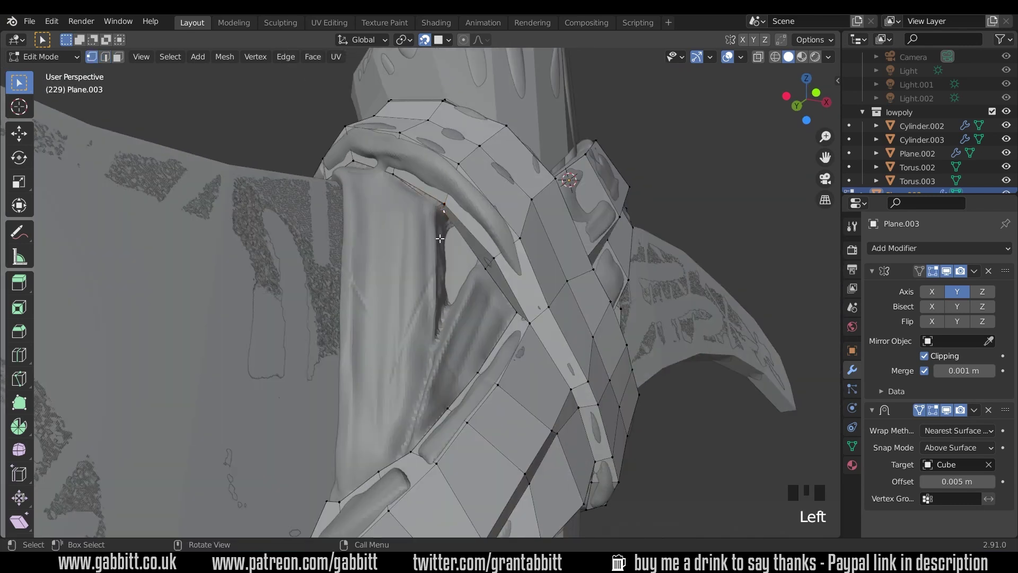
{"action": "key", "text": "e"}
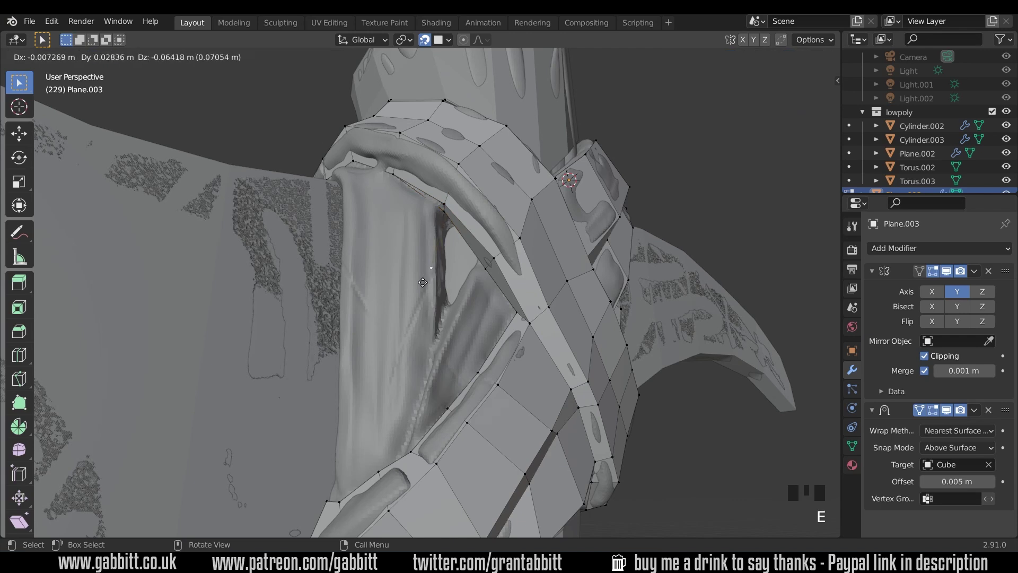
{"action": "key", "text": "e"}
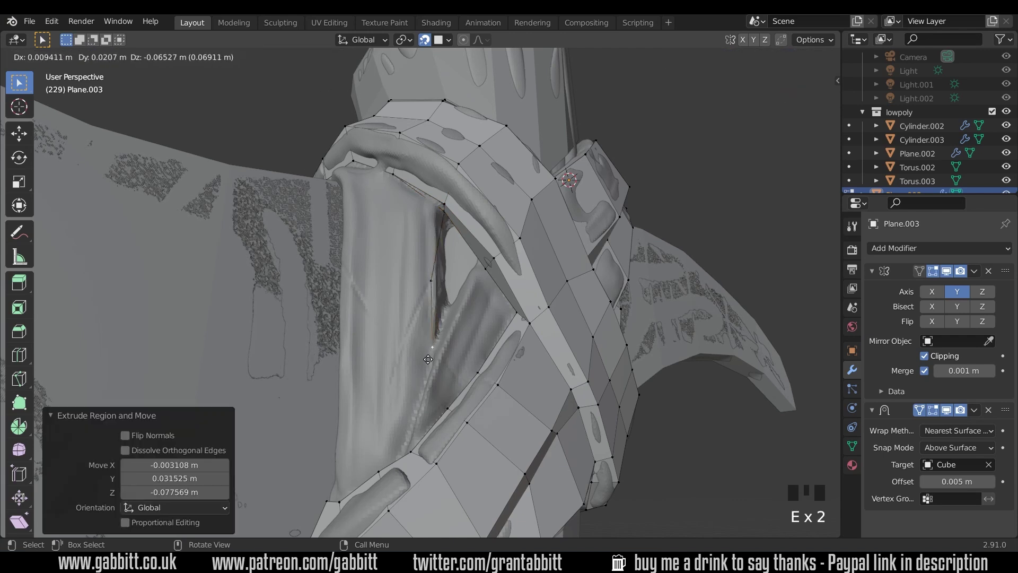
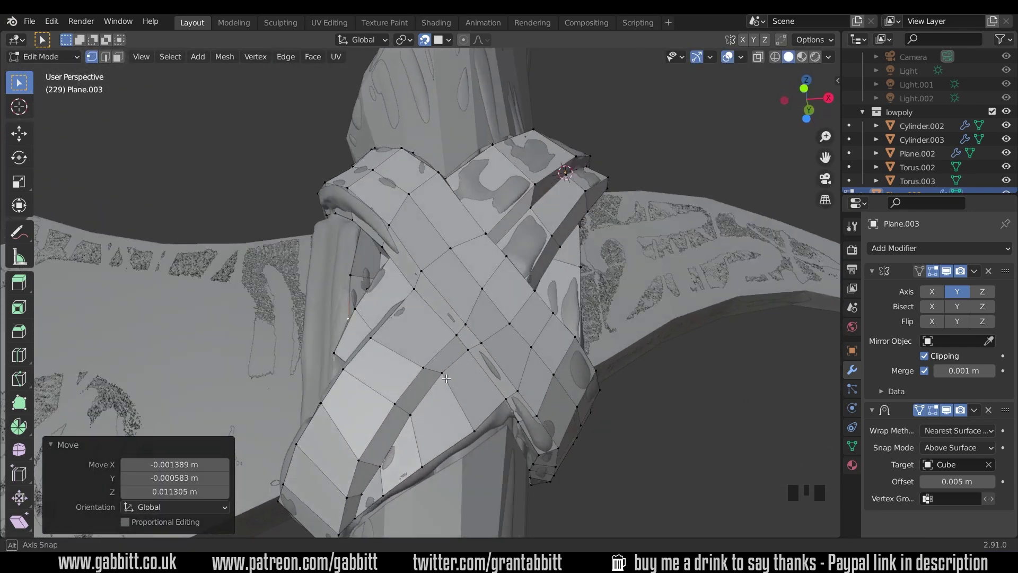
Orbit the view to the wrap's inner side
{"action": "left_click_drag", "start_coordinate": [547, 382], "coordinate": [511, 332]}
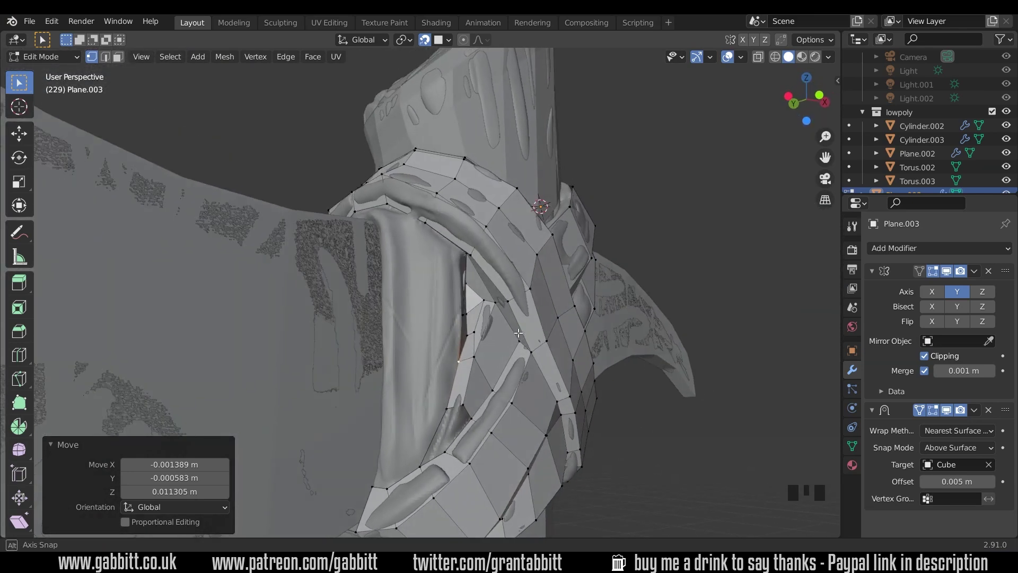
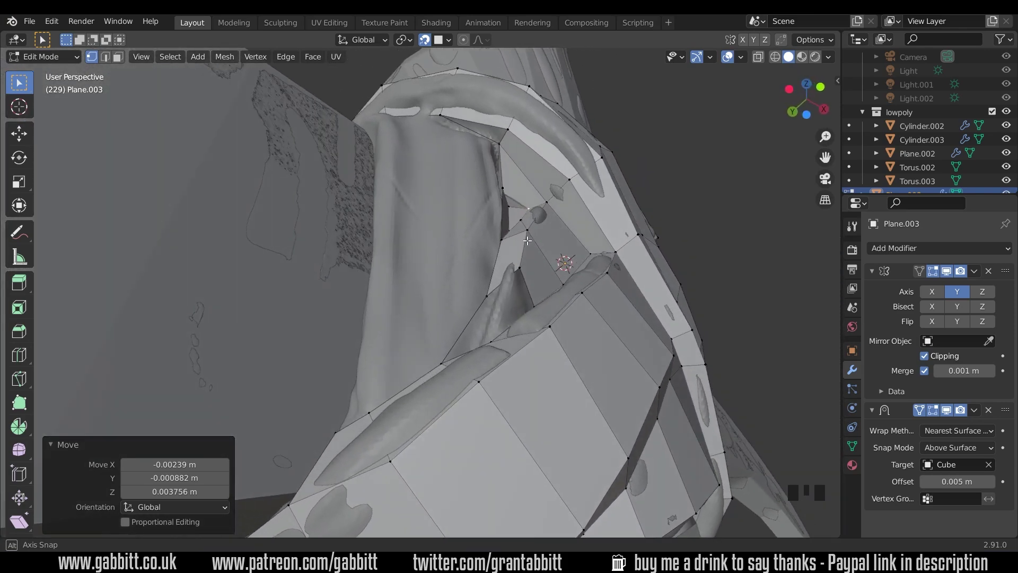
Move a vertex beside the cloth fold onto the cloth surface
{"action": "scroll", "scroll_direction": "up", "scroll_amount": 3}
{"action": "left_click_drag", "start_coordinate": [578, 323], "coordinate": [546, 332]}
{"action": "key", "text": "3"}
{"action": "left_click", "coordinate": [545, 332]}
{"action": "left_click_drag", "start_coordinate": [571, 339], "coordinate": [506, 356]}
{"action": "left_click_drag", "start_coordinate": [379, 374], "coordinate": [509, 403]}
{"action": "key", "text": "1"}
{"action": "left_click", "coordinate": [506, 403]}
{"action": "key", "text": "g"}
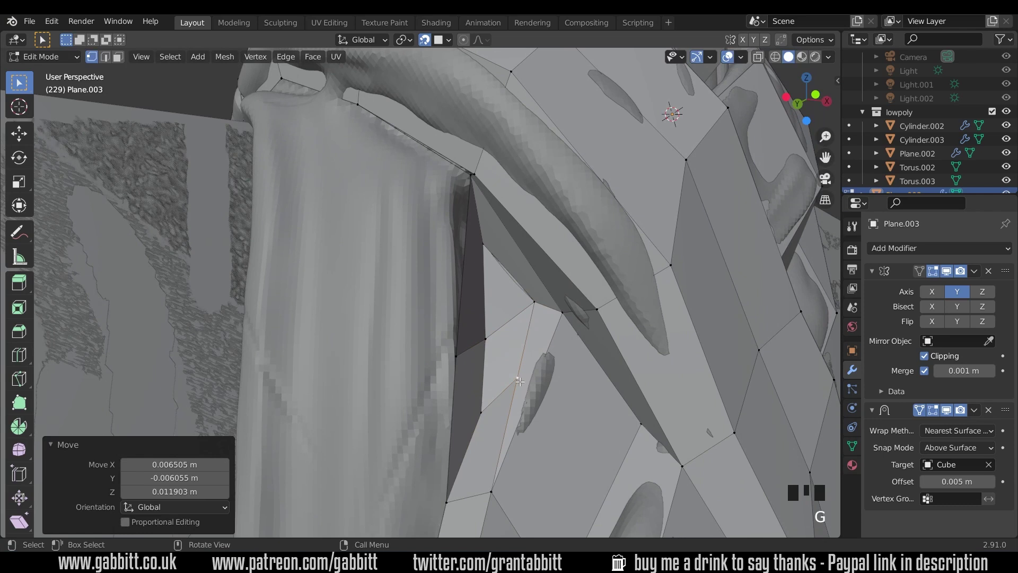
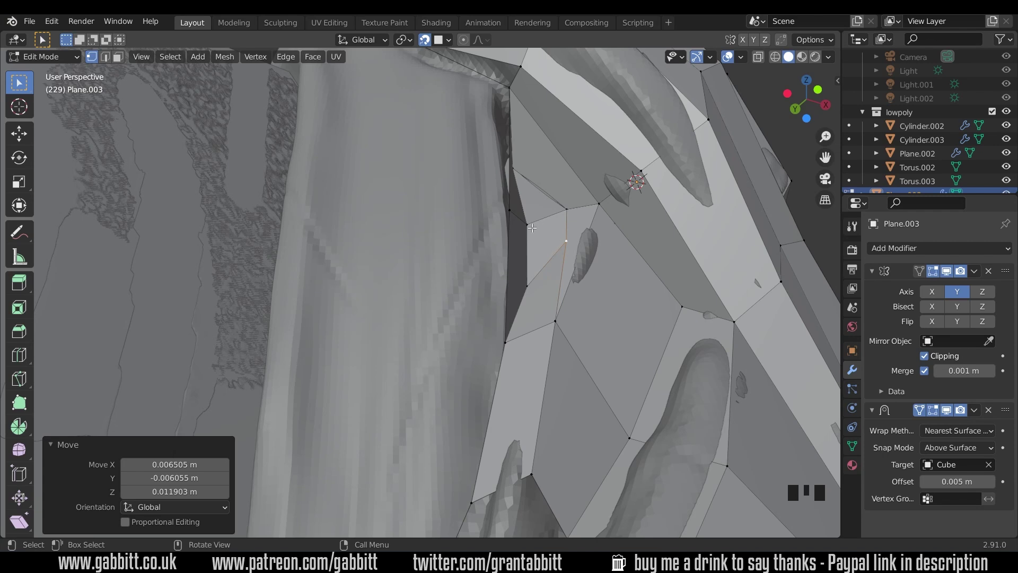
Reposition the gap vertex toward the fold's edge, then undo the last moves
{"action": "left_click_drag", "start_coordinate": [559, 237], "coordinate": [566, 216]}
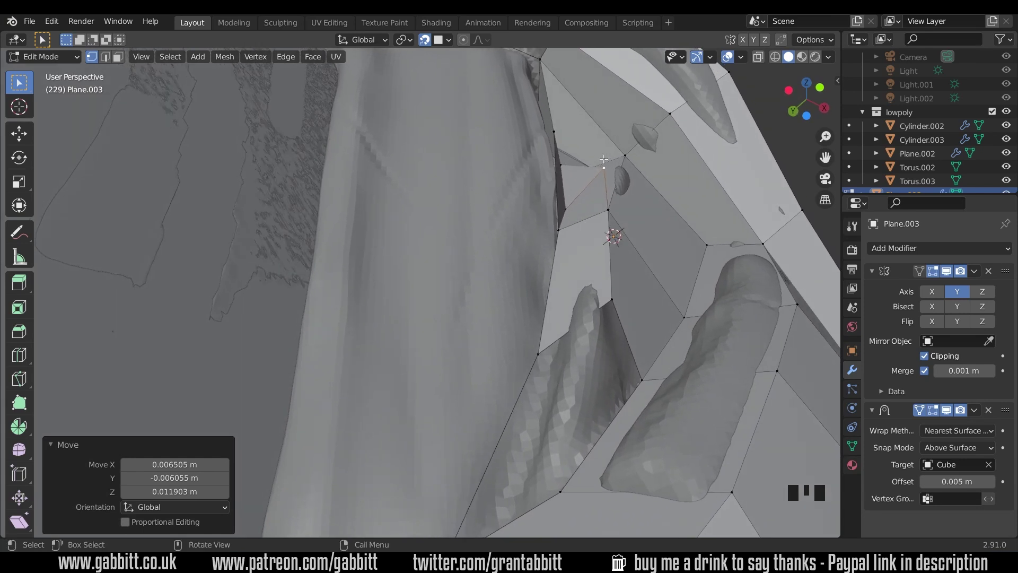
{"action": "left_click_drag", "start_coordinate": [608, 193], "coordinate": [596, 283]}
{"action": "key", "text": "g"}
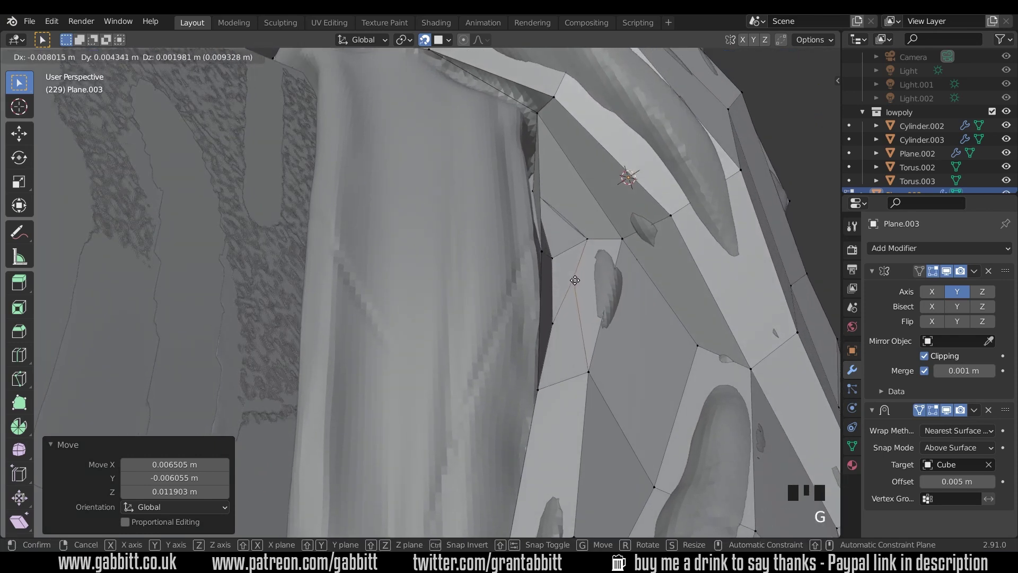
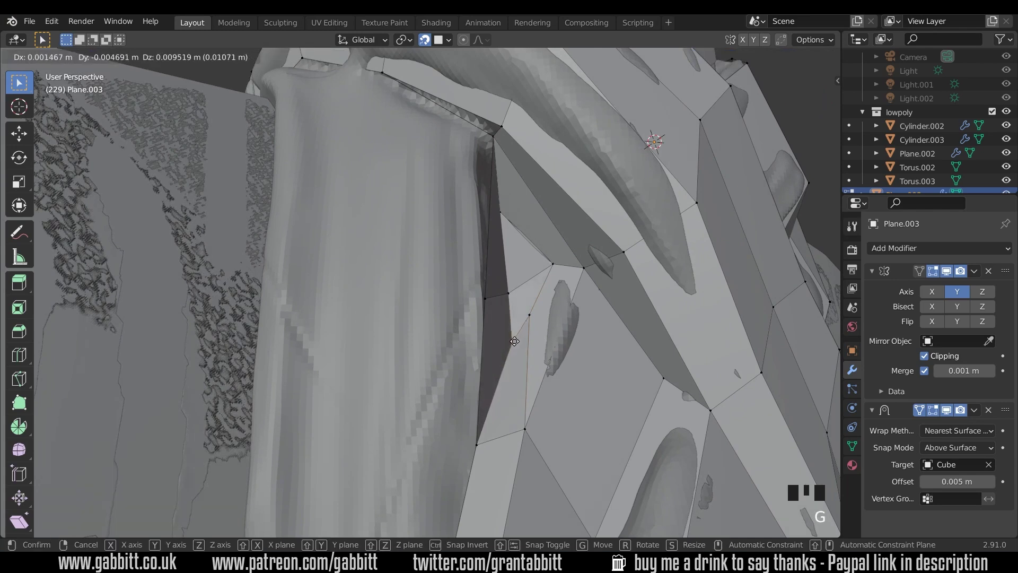
{"action": "left_click_drag", "start_coordinate": [550, 332], "coordinate": [542, 334]}
{"action": "left_click", "coordinate": [508, 317]}
{"action": "key", "text": "g"}
{"action": "key", "text": "ctrl+z"}
{"action": "key", "text": "ctrl+z"}
{"action": "key", "text": "ctrl+z"}
{"action": "middle_click", "coordinate": [542, 330]}
Slide the gap face's vertex along its edge so the face lines up with the cloth fold
{"action": "left_click_drag", "start_coordinate": [567, 351], "coordinate": [472, 288]}
{"action": "left_click", "coordinate": [472, 288]}
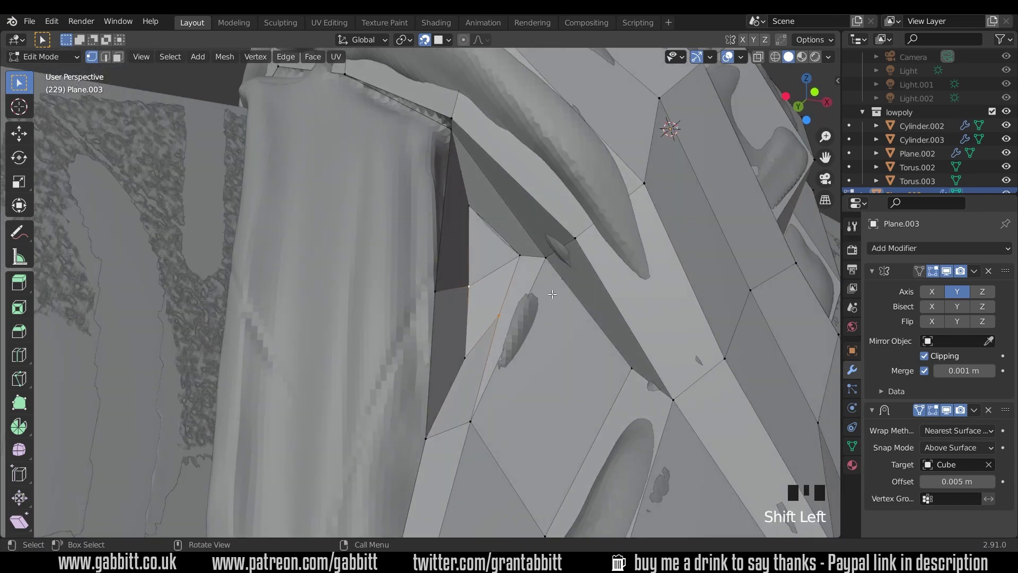
{"action": "key", "text": "j"}
{"action": "left_click_drag", "start_coordinate": [531, 317], "coordinate": [559, 303]}
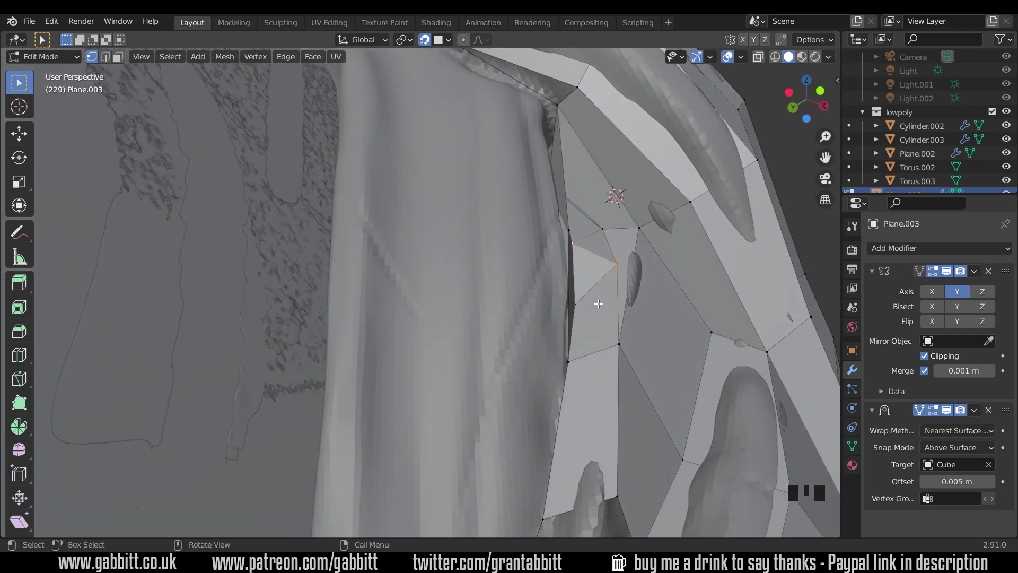
{"action": "left_click_drag", "start_coordinate": [638, 300], "coordinate": [628, 300]}
{"action": "left_click", "coordinate": [629, 299]}
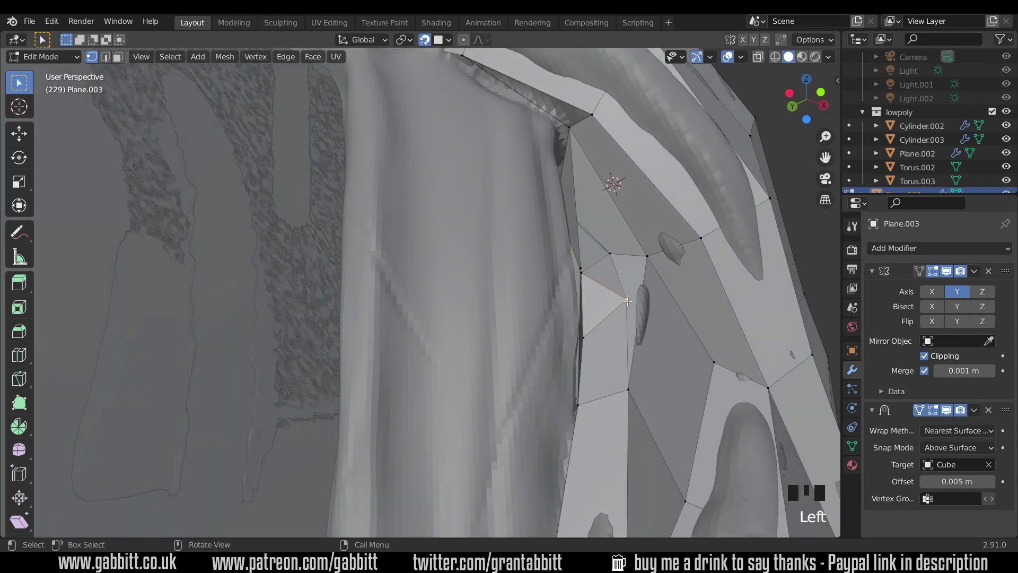
{"action": "key", "text": "g"}
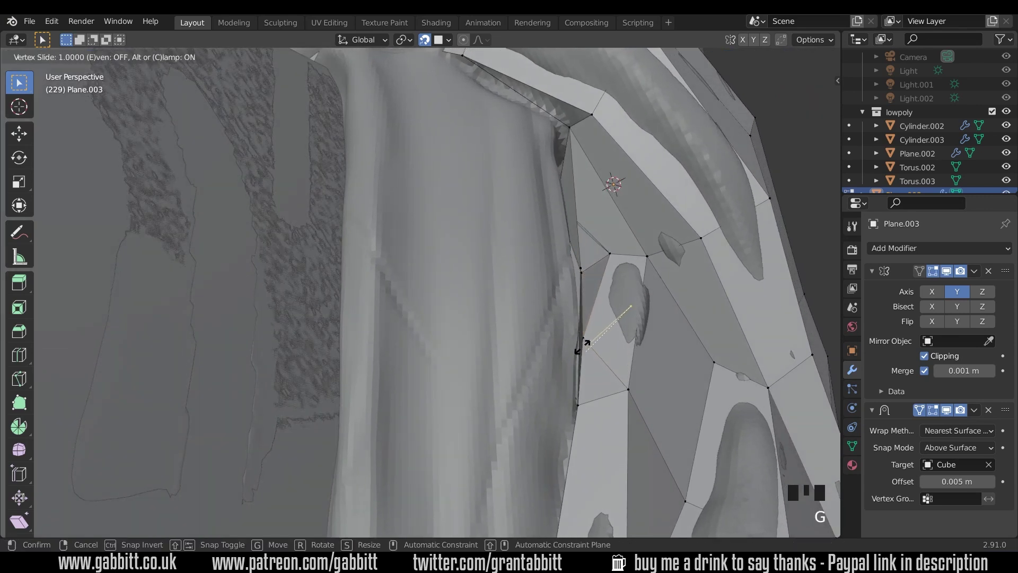
{"action": "left_click_drag", "start_coordinate": [608, 335], "coordinate": [506, 287]}
{"action": "left_click", "coordinate": [480, 276]}
Orbit and zoom to view the wrap band
{"action": "scroll", "scroll_direction": "down", "scroll_amount": 3}
{"action": "left_click_drag", "start_coordinate": [486, 315], "coordinate": [488, 324]}
{"action": "scroll", "scroll_direction": "up", "scroll_amount": 3}
Add a centred loop cut across the cloth band of the retopology mesh
{"action": "key", "text": "ctrl+r"}
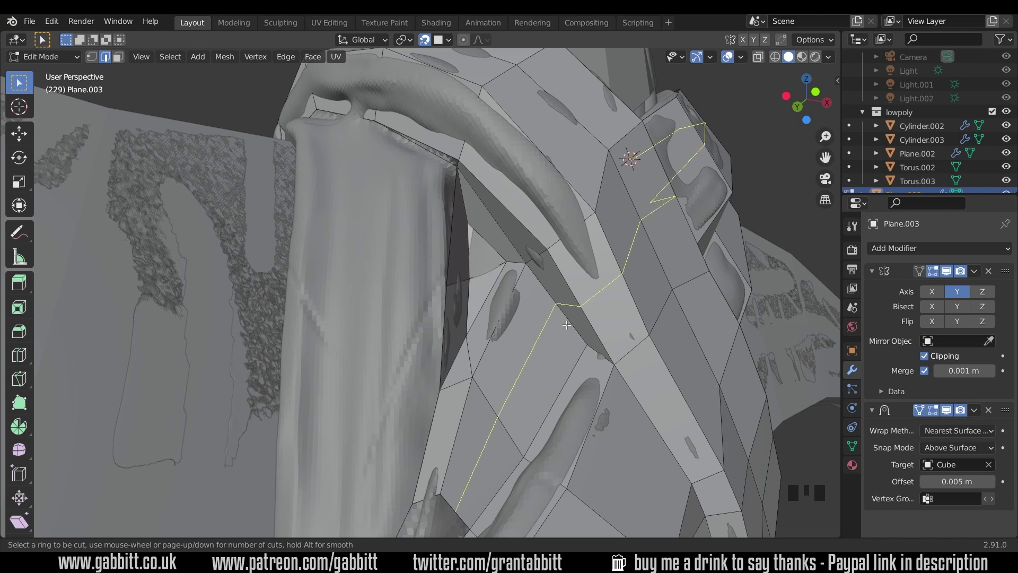
{"action": "left_click_drag", "start_coordinate": [522, 339], "coordinate": [539, 344]}
{"action": "scroll", "scroll_direction": "up", "scroll_amount": 3}
{"action": "left_click_drag", "start_coordinate": [551, 356], "coordinate": [528, 332]}
{"action": "left_click", "coordinate": [539, 297]}
{"action": "left_click", "coordinate": [538, 325]}
Fill the small gap face beside the fold and inspect the new loop along the band's edge
{"action": "key", "text": "f"}
{"action": "left_click", "coordinate": [524, 319]}
{"action": "key", "text": "f"}
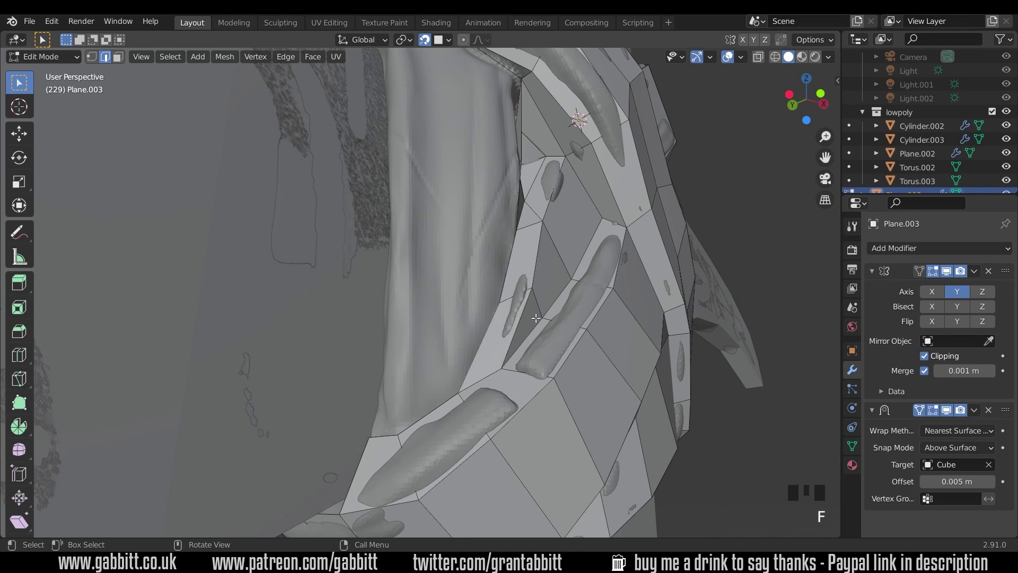
{"action": "left_click_drag", "start_coordinate": [516, 334], "coordinate": [495, 400]}
{"action": "left_click_drag", "start_coordinate": [493, 117], "coordinate": [488, 99]}
{"action": "double_click", "coordinate": [488, 99]}
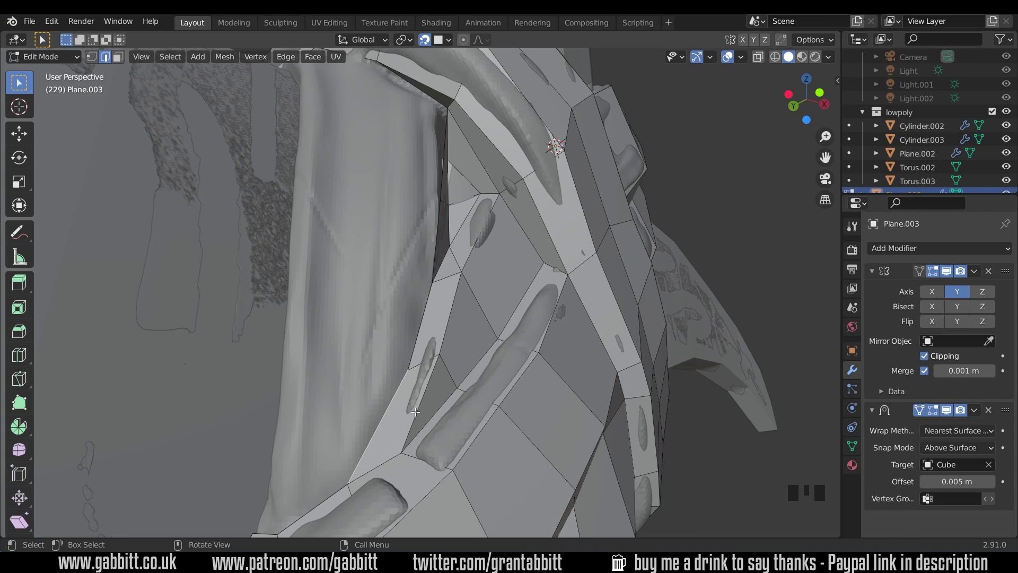
Slide the new edge along the band into place and fill the gap beside the cloth fold with faces
{"action": "key", "text": "ctrl+r"}
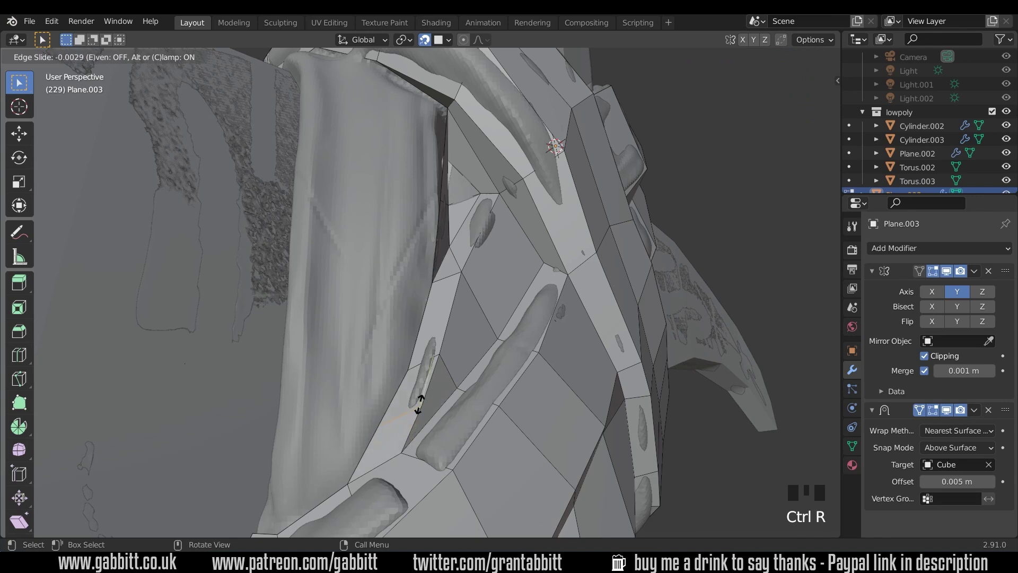
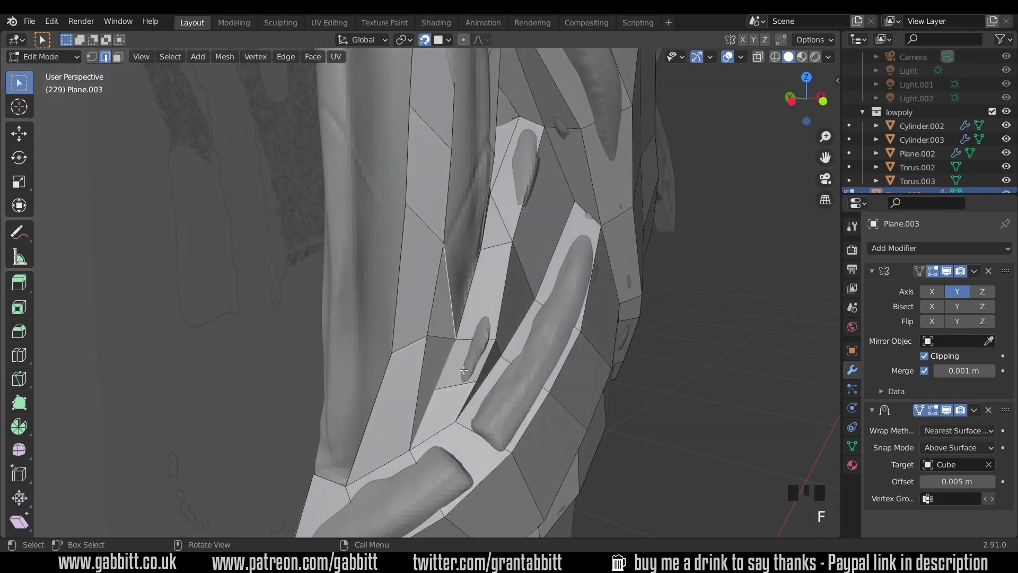
{"action": "left_click_drag", "start_coordinate": [469, 372], "coordinate": [484, 348]}
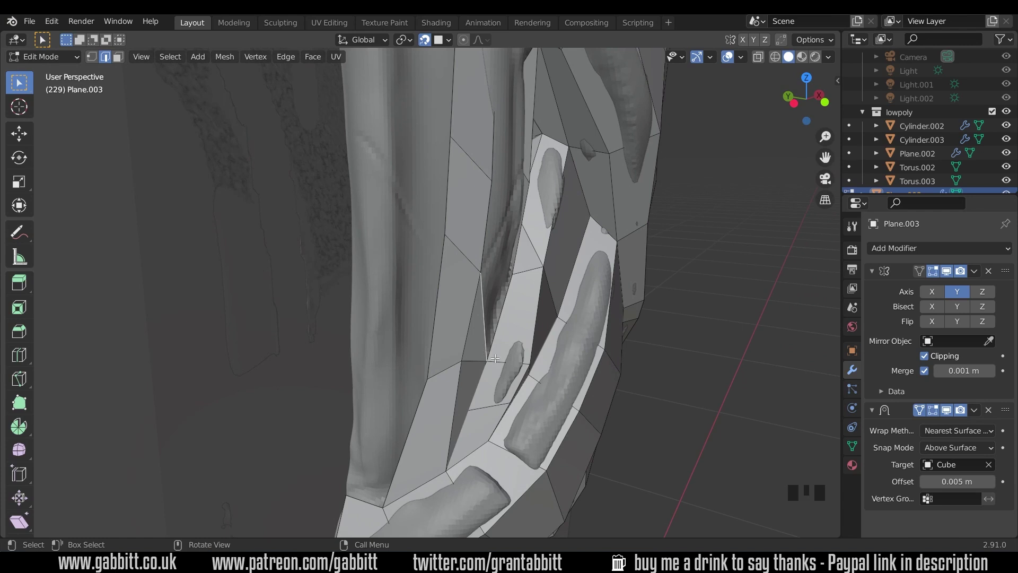
Select the whole Plane.003 mesh and merge vertices By Distance, removing 2 duplicates
{"action": "key", "text": "ctrl+z"}
{"action": "left_click_drag", "start_coordinate": [517, 370], "coordinate": [525, 383]}
{"action": "key", "text": "a"}
{"action": "key", "text": "m"}
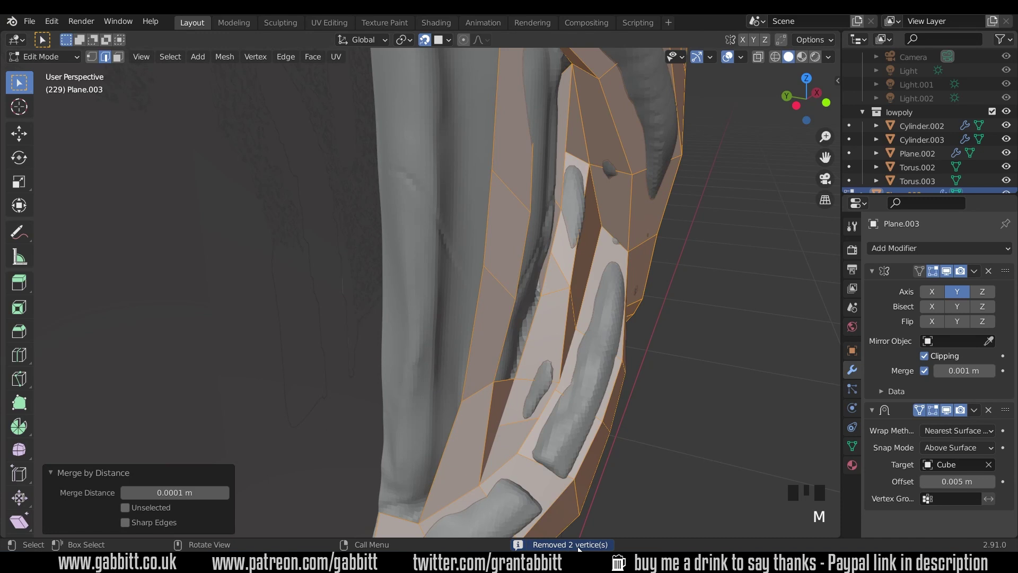